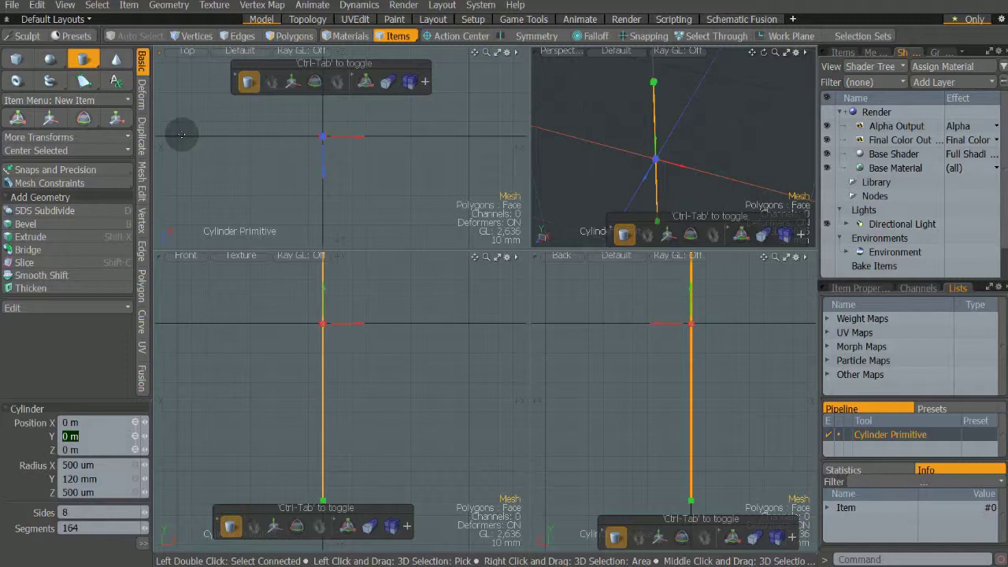
- Create an 8-sided cylinder, radius 500 µm, height 120 mm, 164 segments, and finish it
click(82, 19)
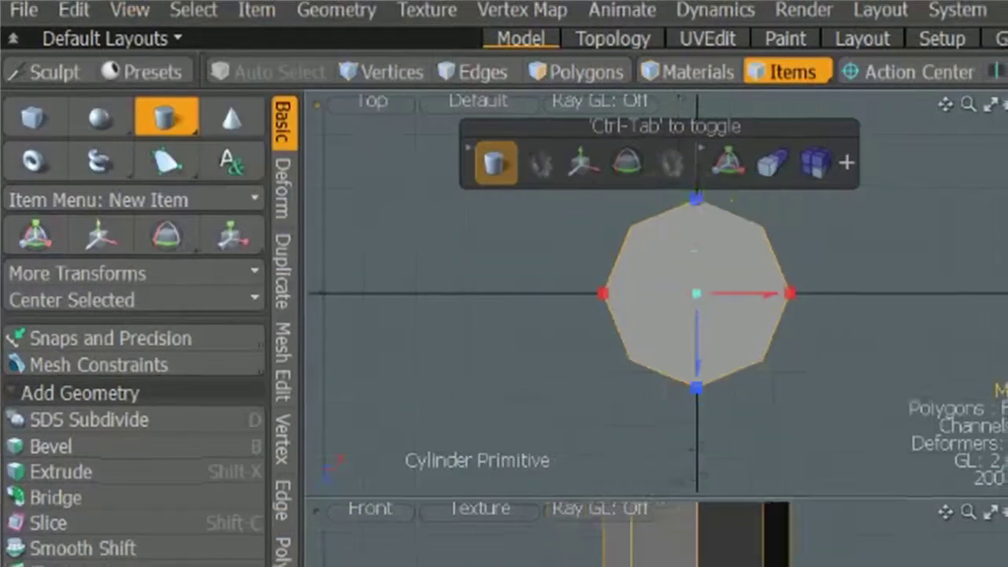
scroll(down, 3)
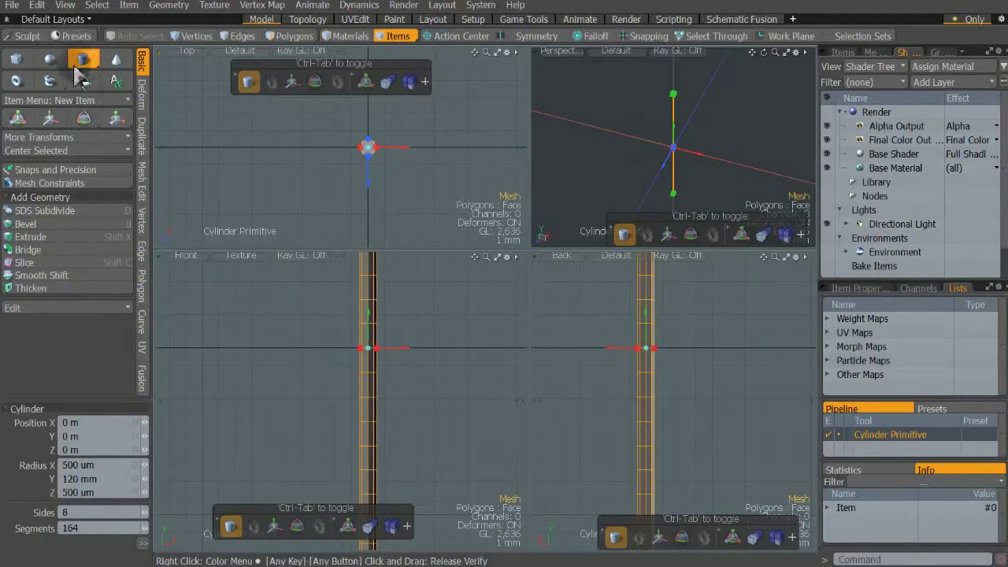
click(82, 70)
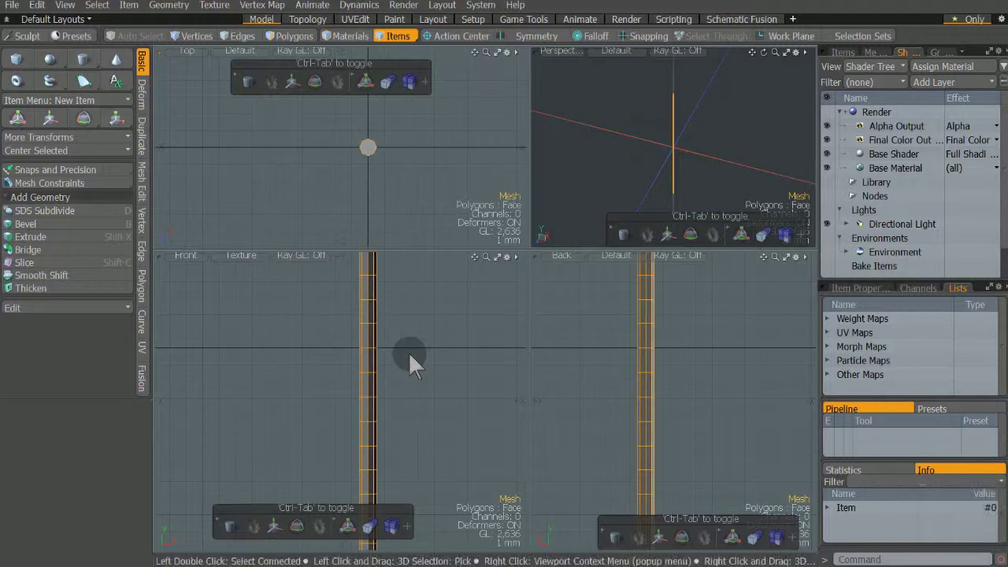
- Rename the cylinder mesh item to 'Strand' via the Items list
click(417, 364)
key(Pause)
click(886, 158)
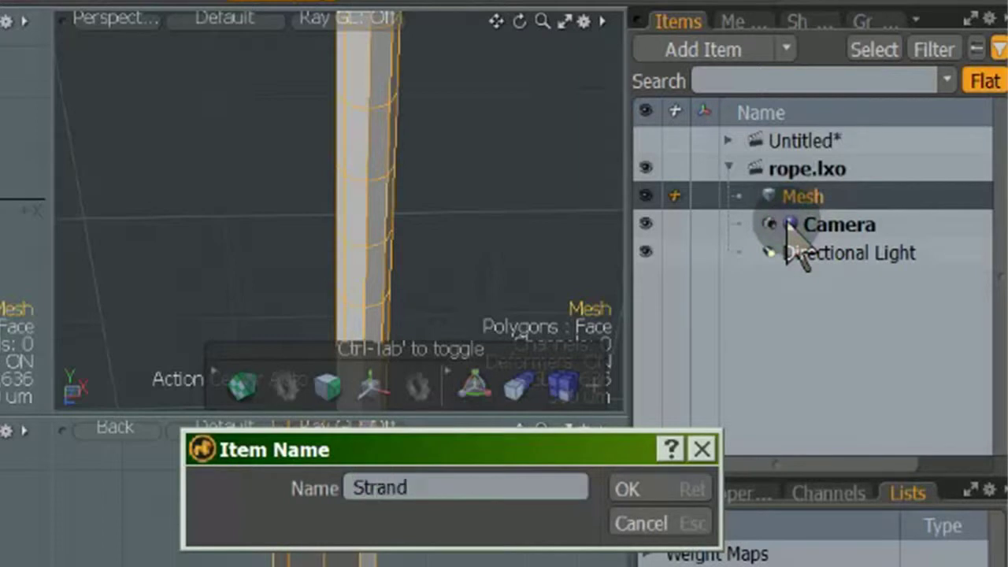
click(839, 291)
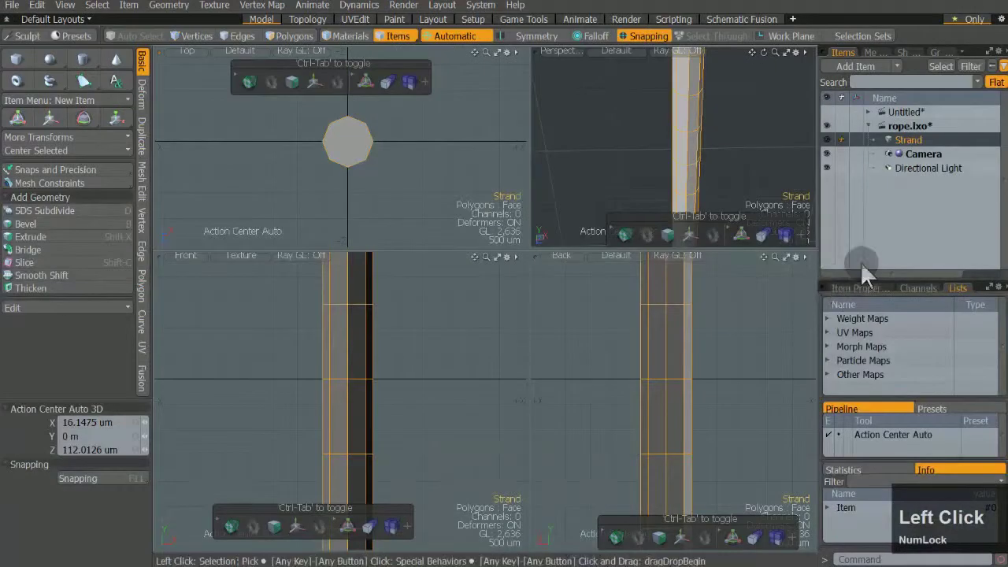
- Duplicate the Strand twice and move the third strand below the others to form a triangle
key(Pause)
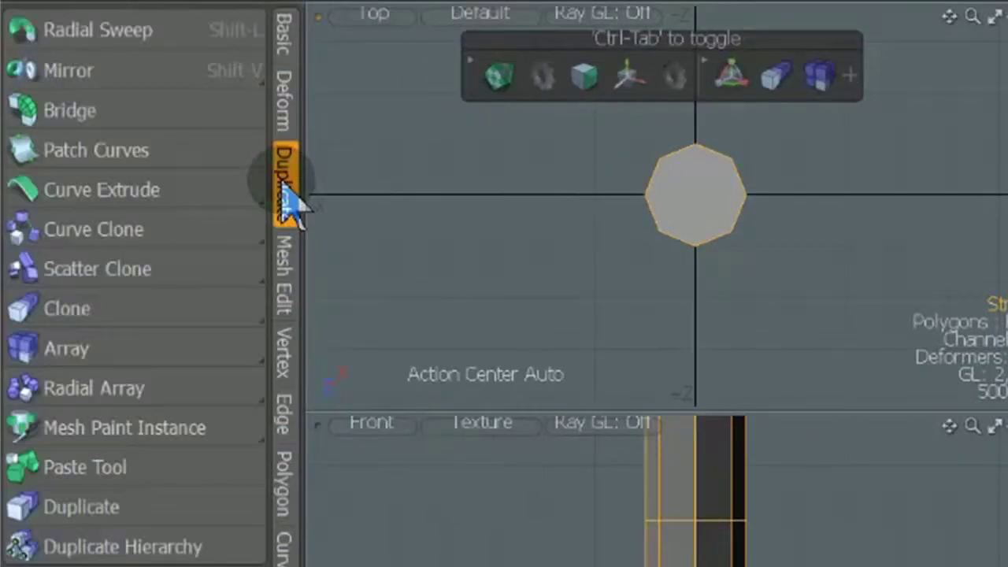
click(135, 143)
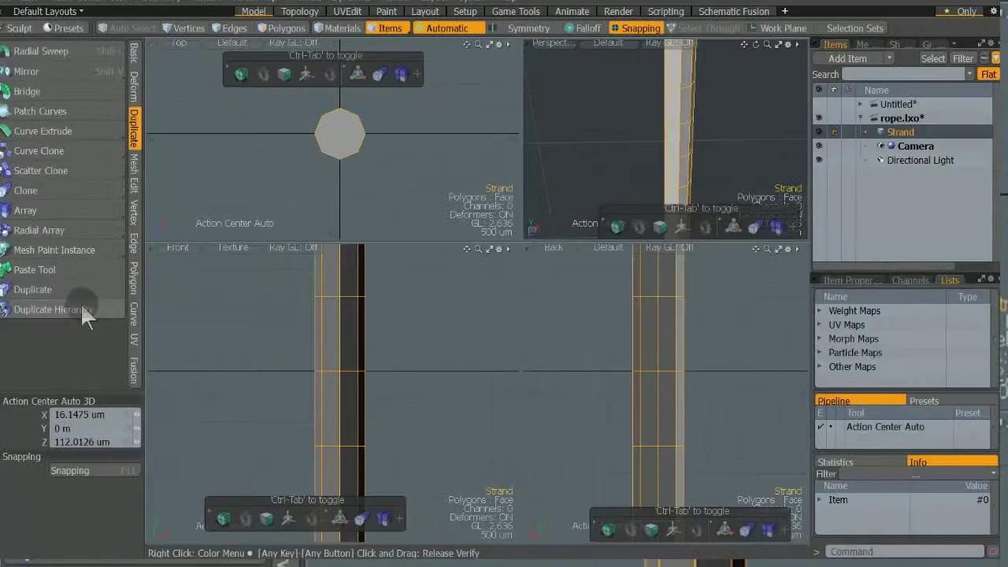
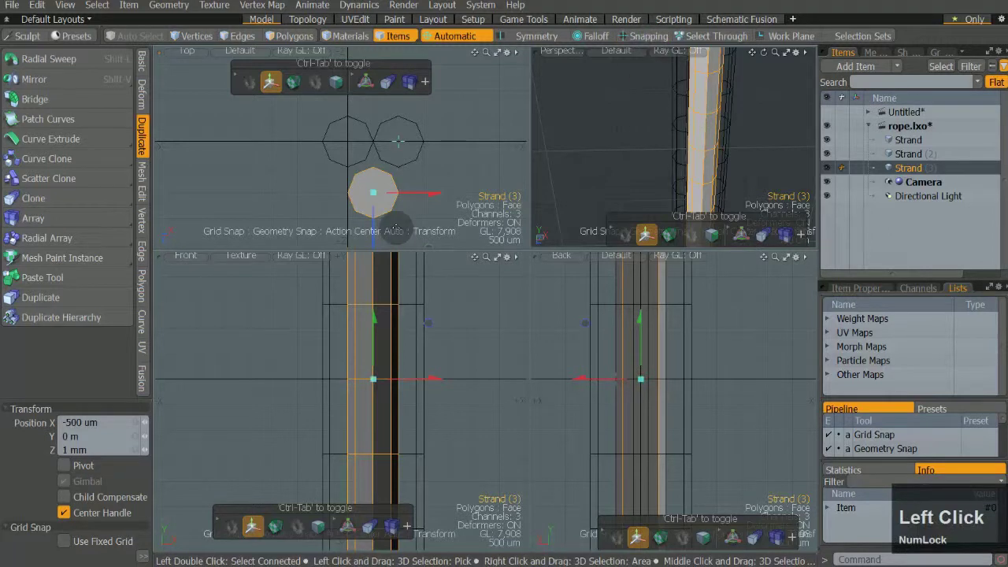
click(377, 245)
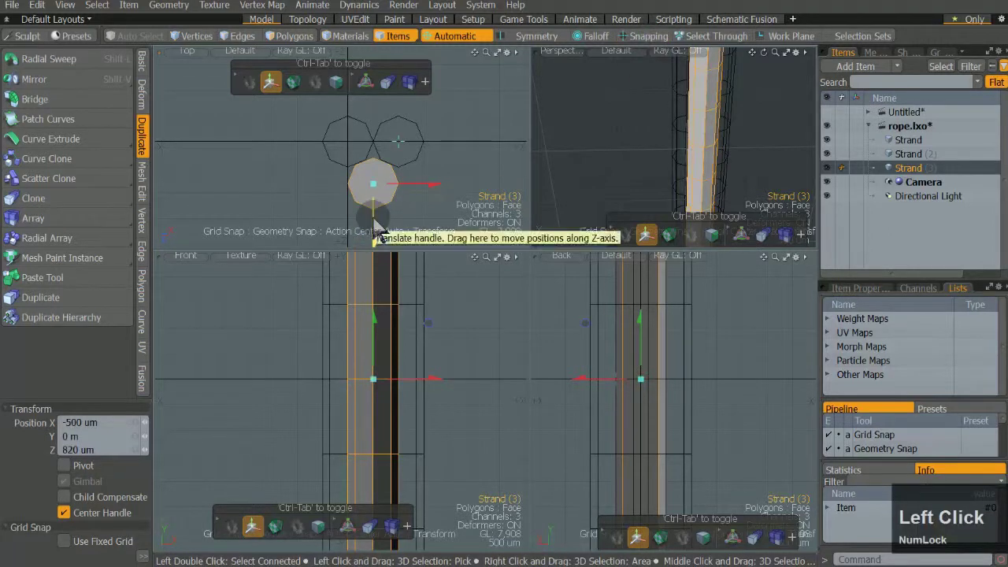
key(Pause)
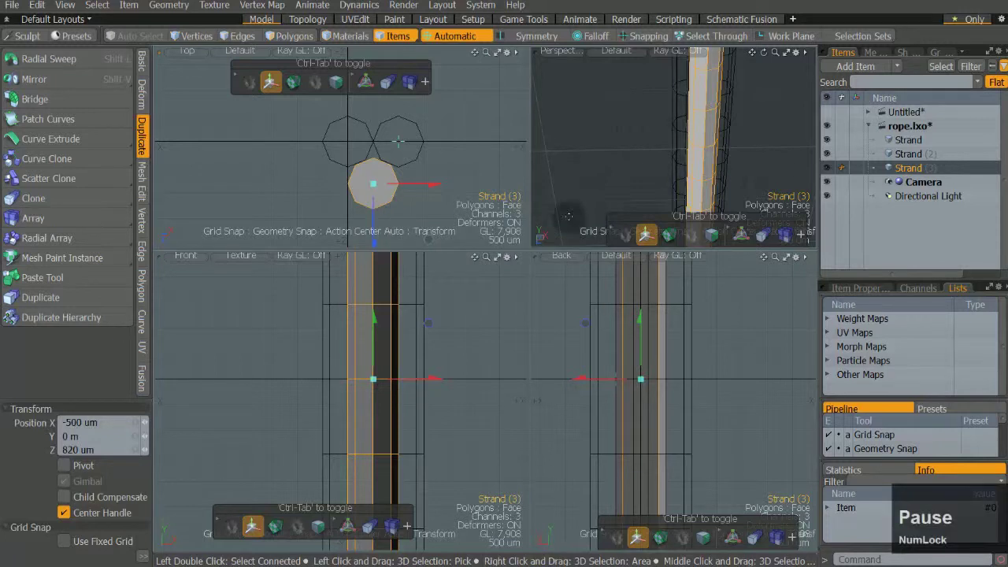
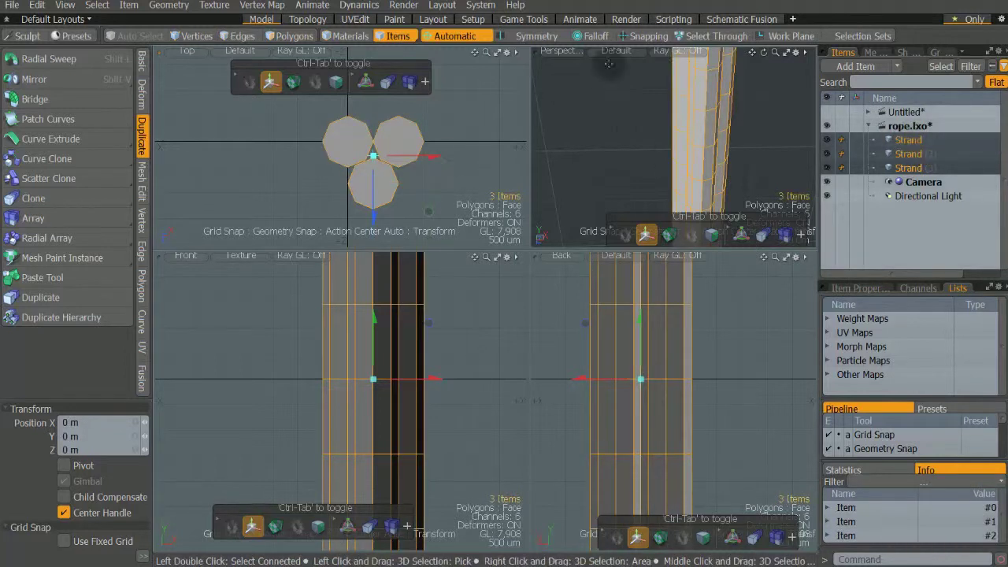
- Move all three strands so the triangle sits centred on the origin
click(661, 45)
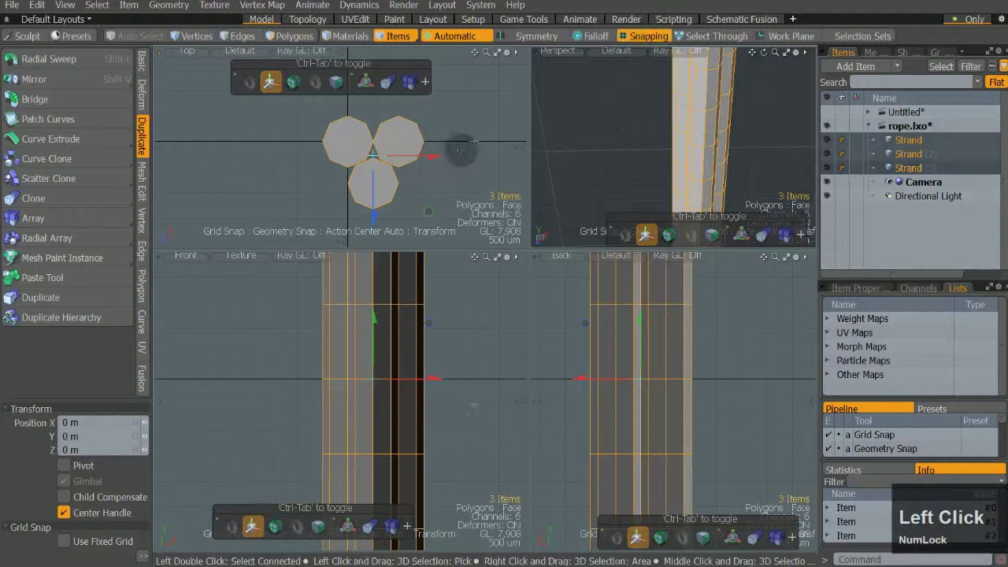
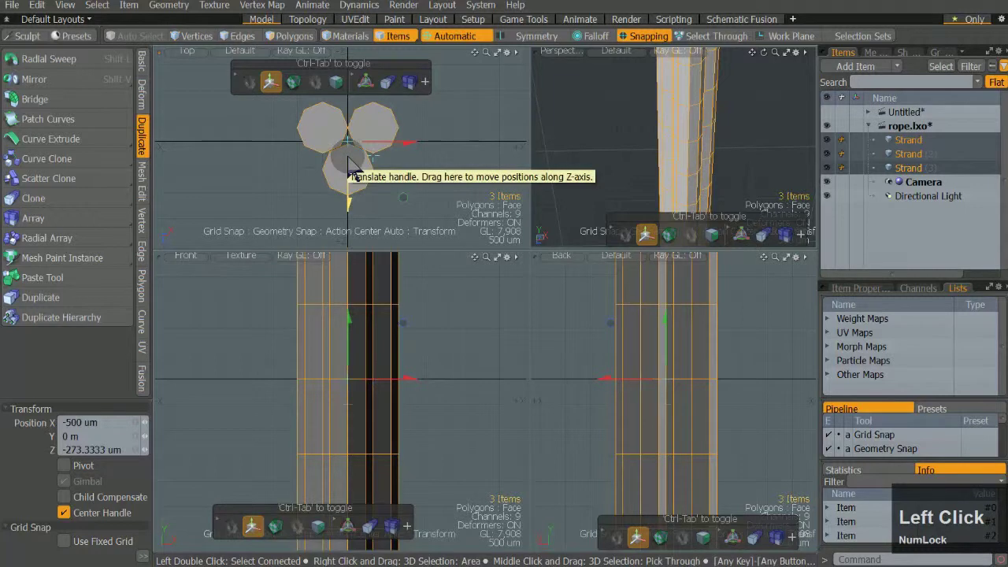
key(Pause)
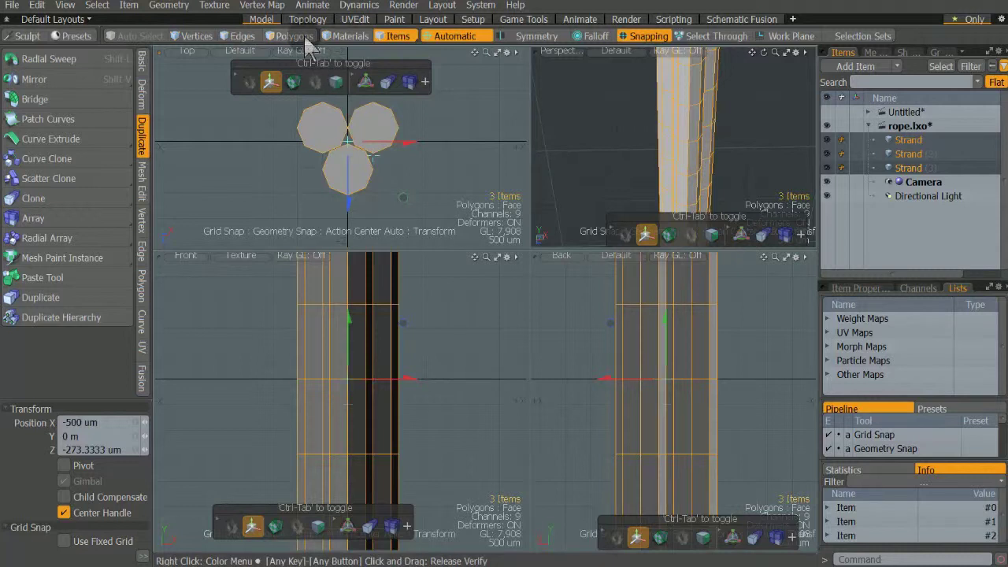
- Twist the three strands tightly along their length and smooth them with subdivision surfaces
click(306, 54)
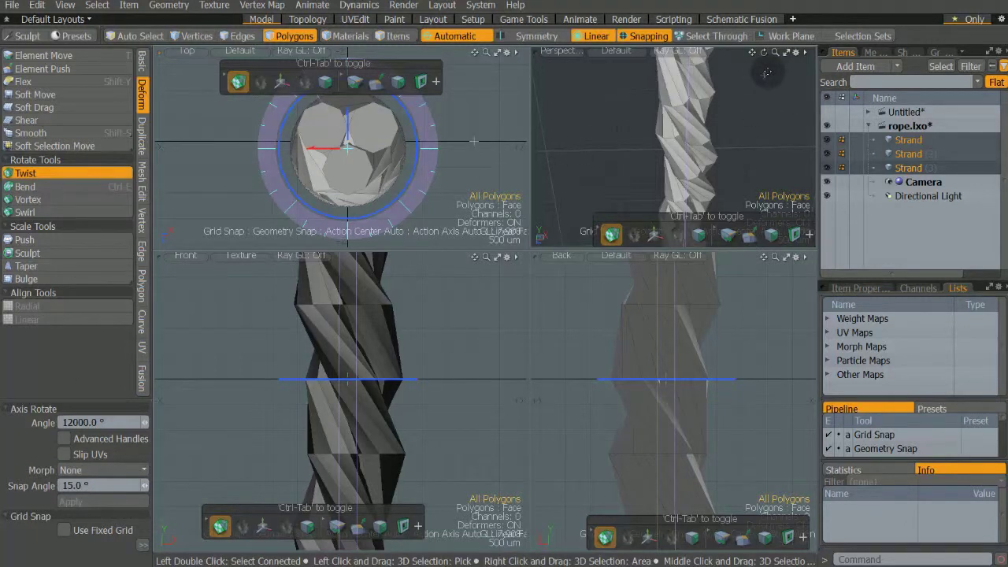
key(Tab)
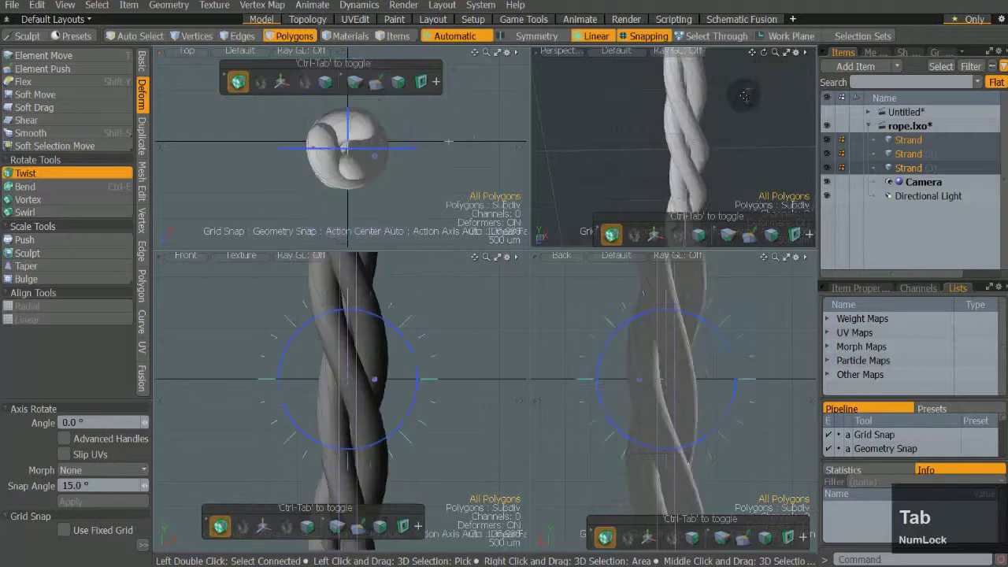
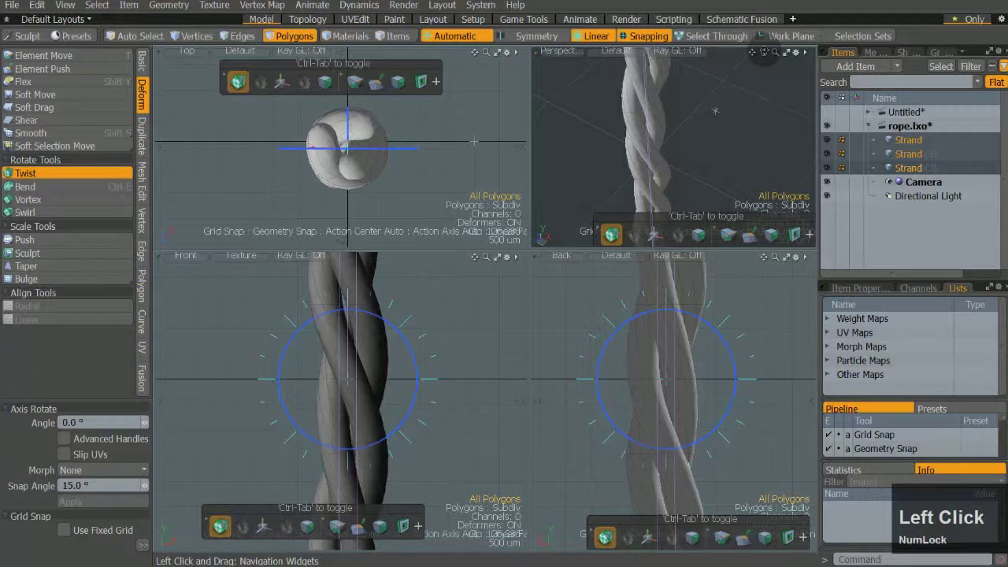
key(Pause)
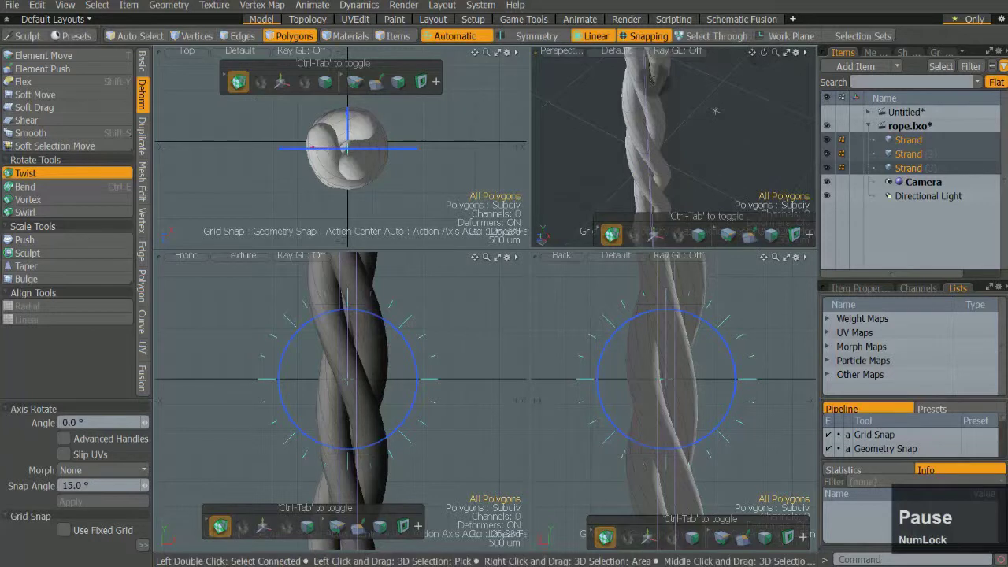
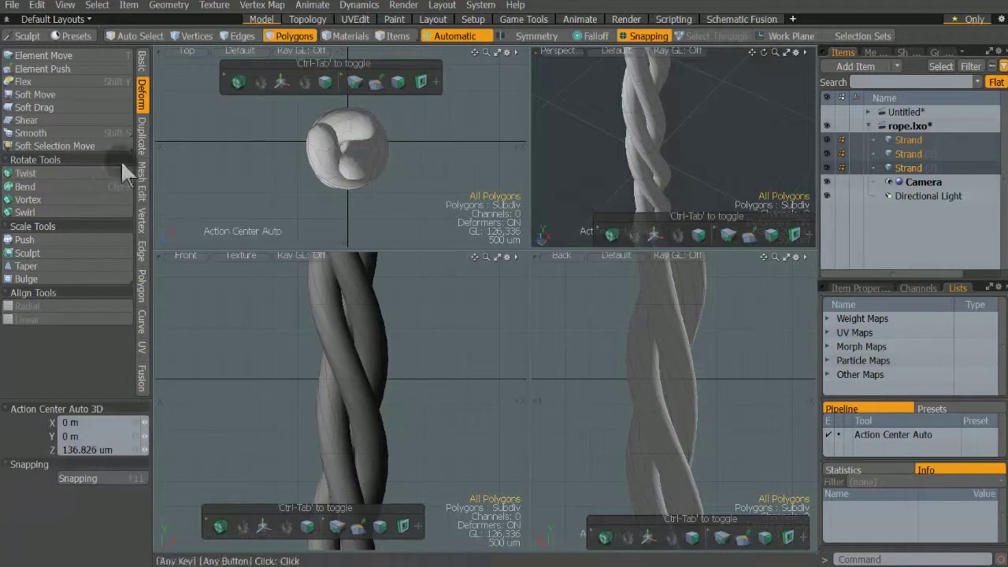
- Commit the twist, switch to Items selection and deselect all strands
click(397, 53)
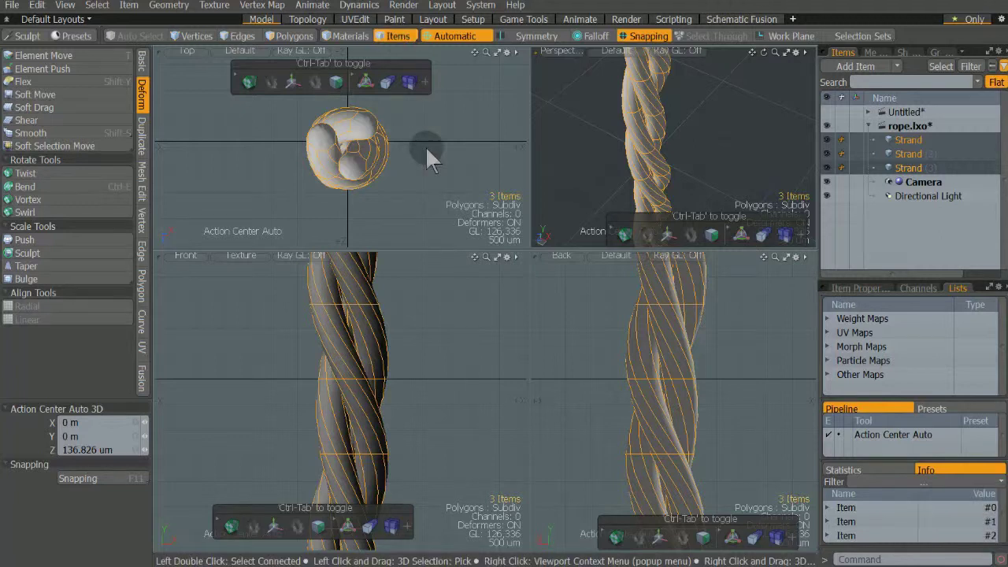
click(428, 166)
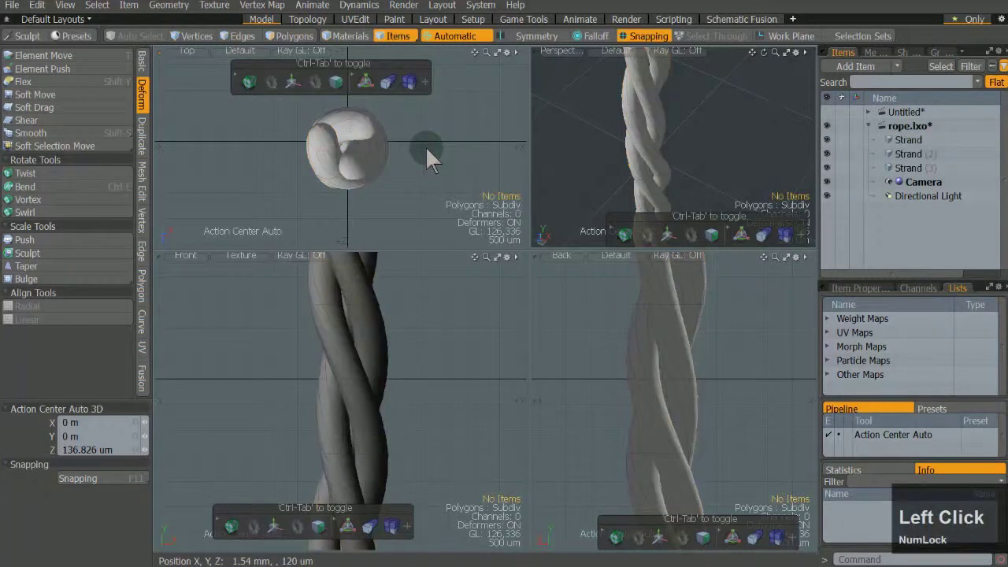